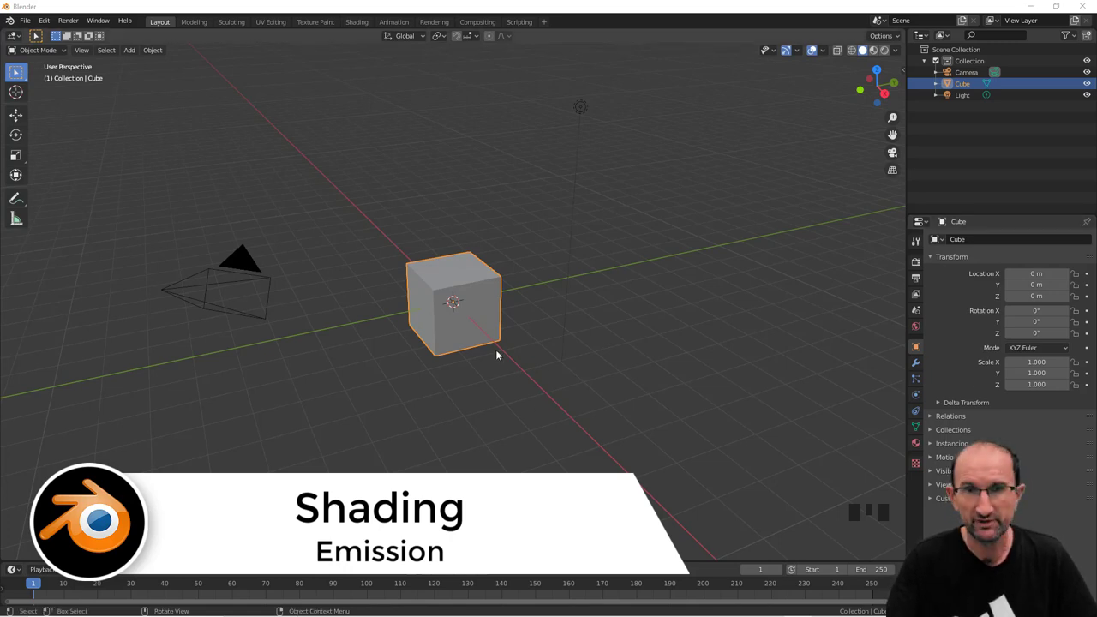
Step: Delete the default cube and add a mesh plane scaled up 10 times as the ground
left_click(480, 321)
key("x")
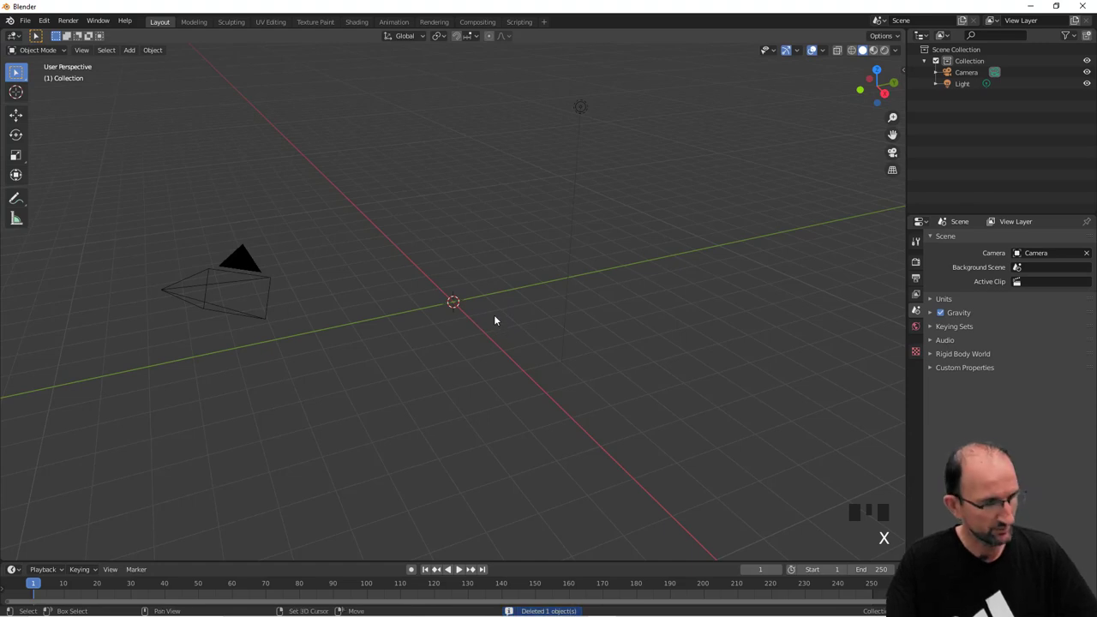
key("shift+a")
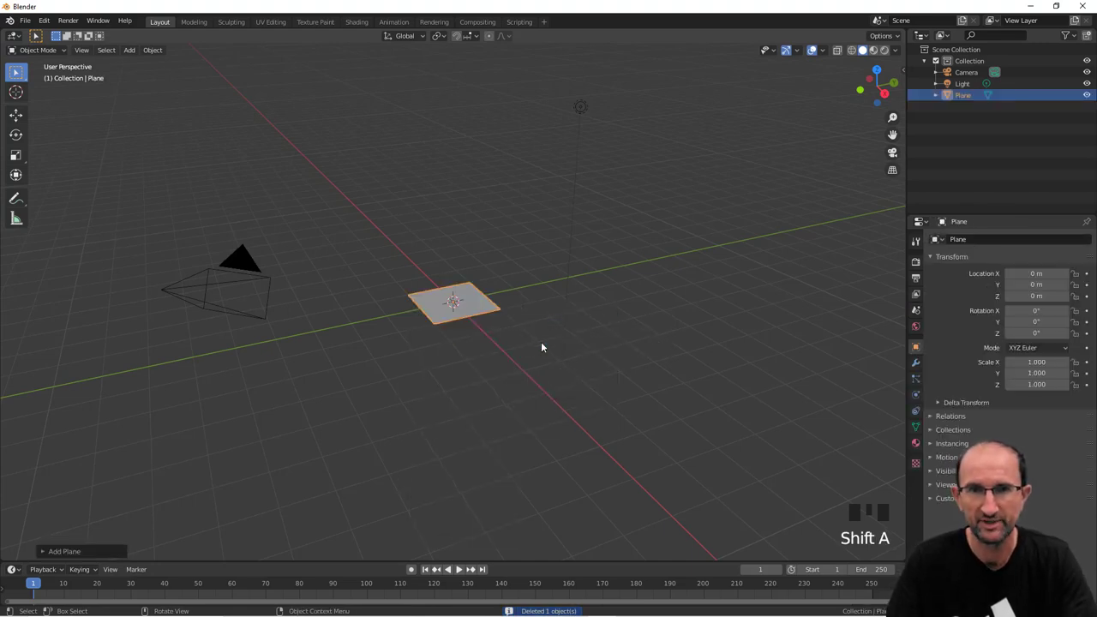
key("s")
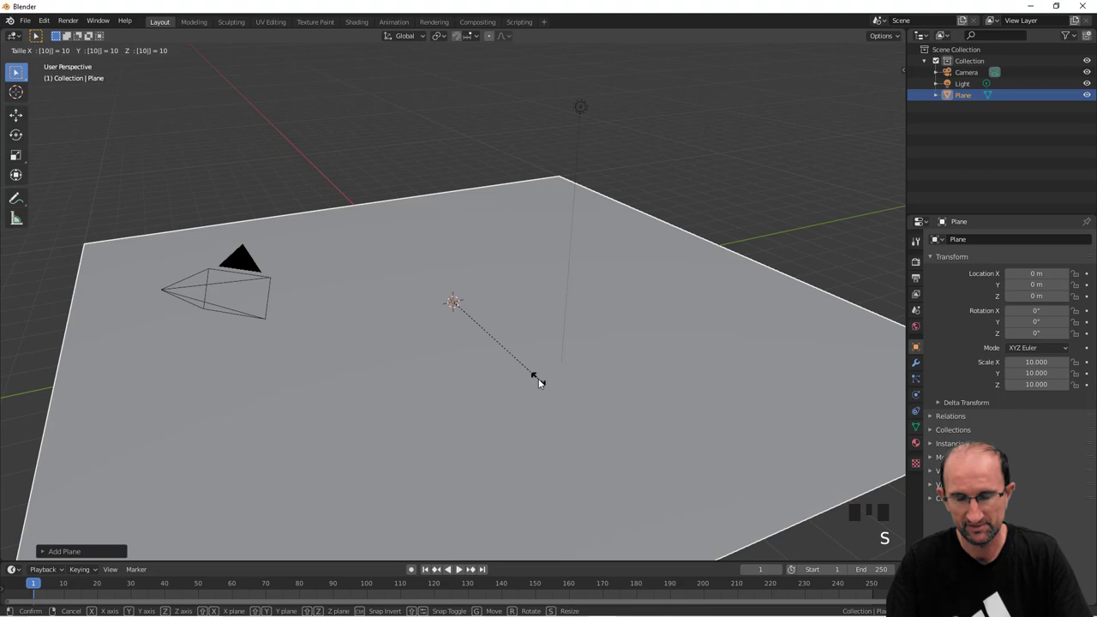
left_click_drag(484, 350, 521, 342)
Step: Add a Suzanne monkey head and raise it above the plane along Z
key("KP_1")
key("shift+a")
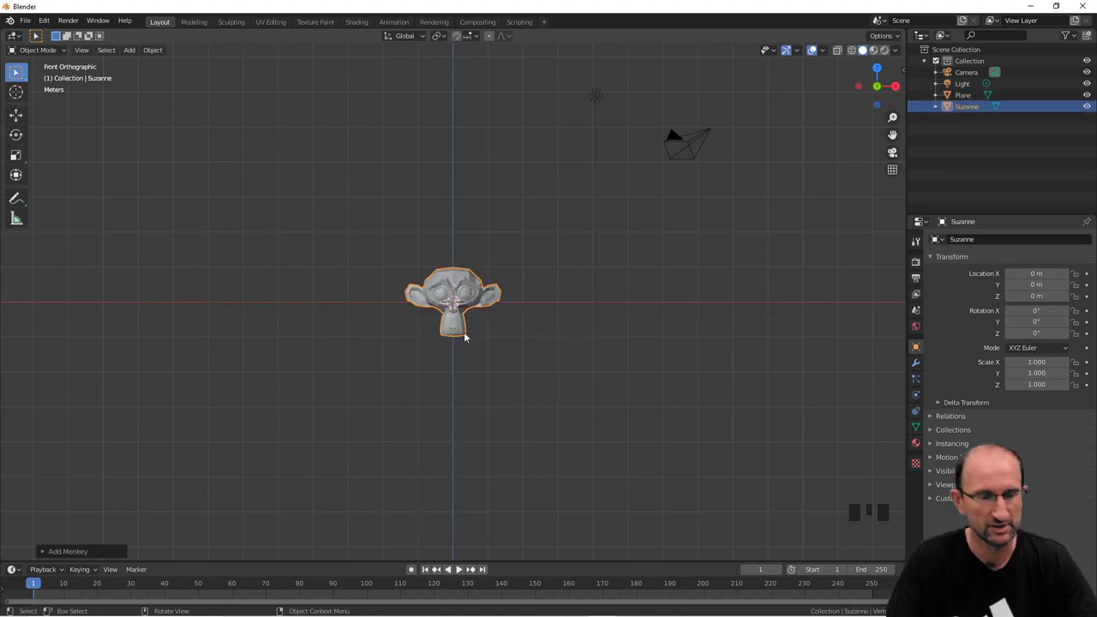
key("g")
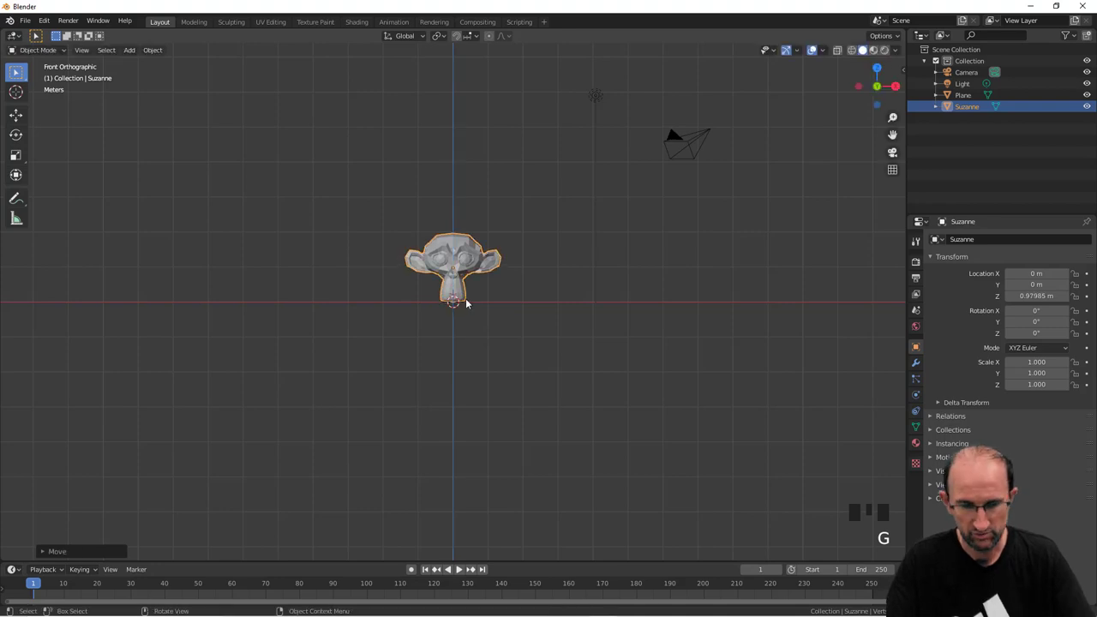
key("KP_3")
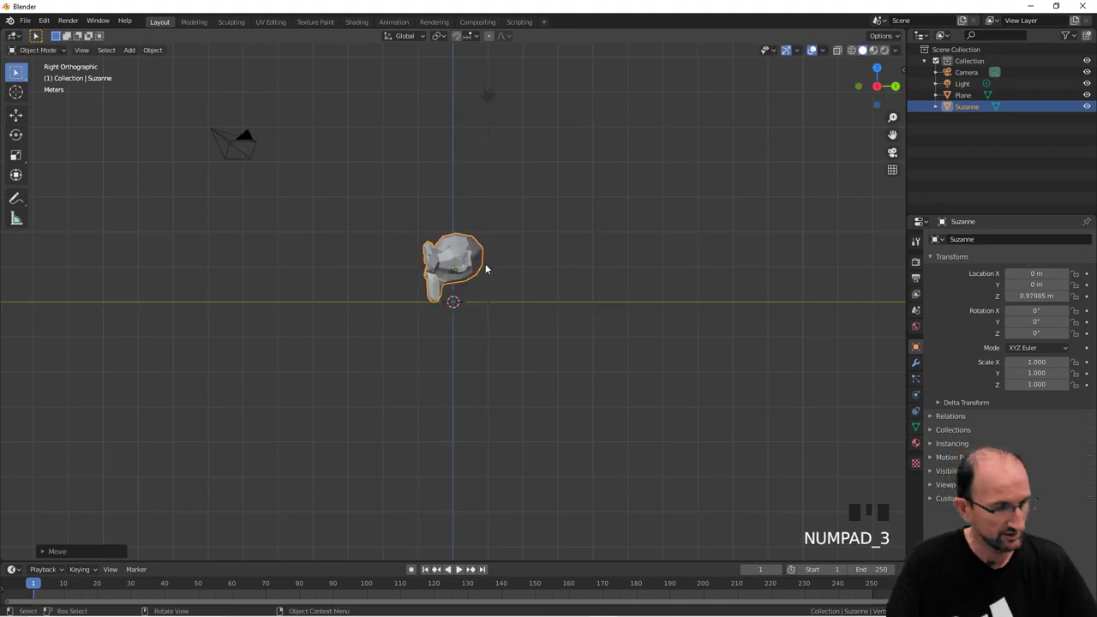
Step: Tilt Suzanne forward from the side view and lower her to rest on the plane
key("r")
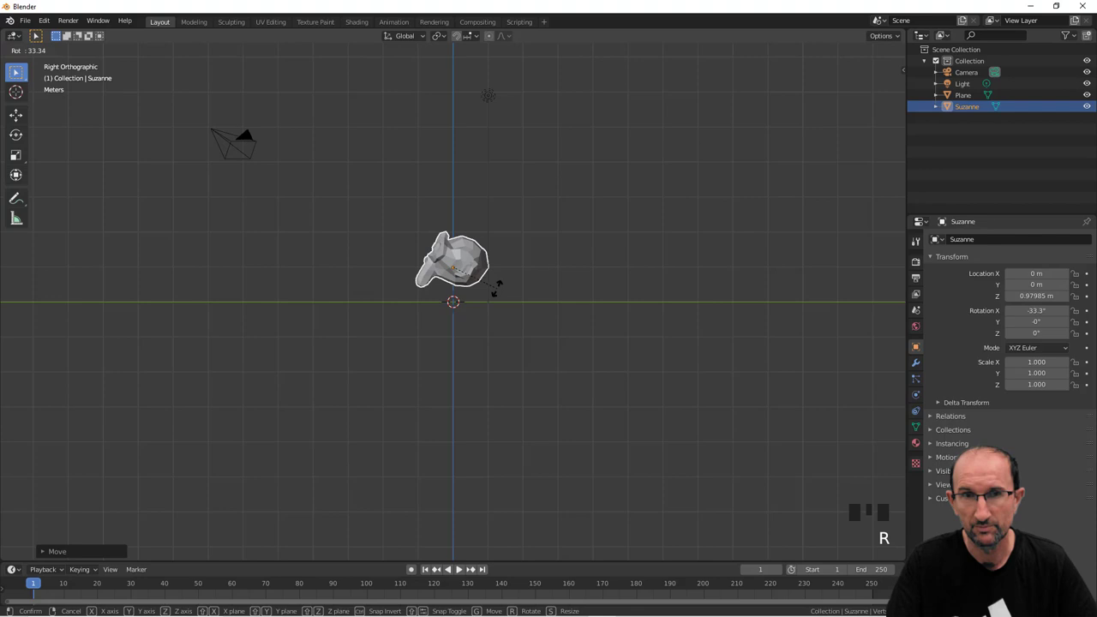
key("g")
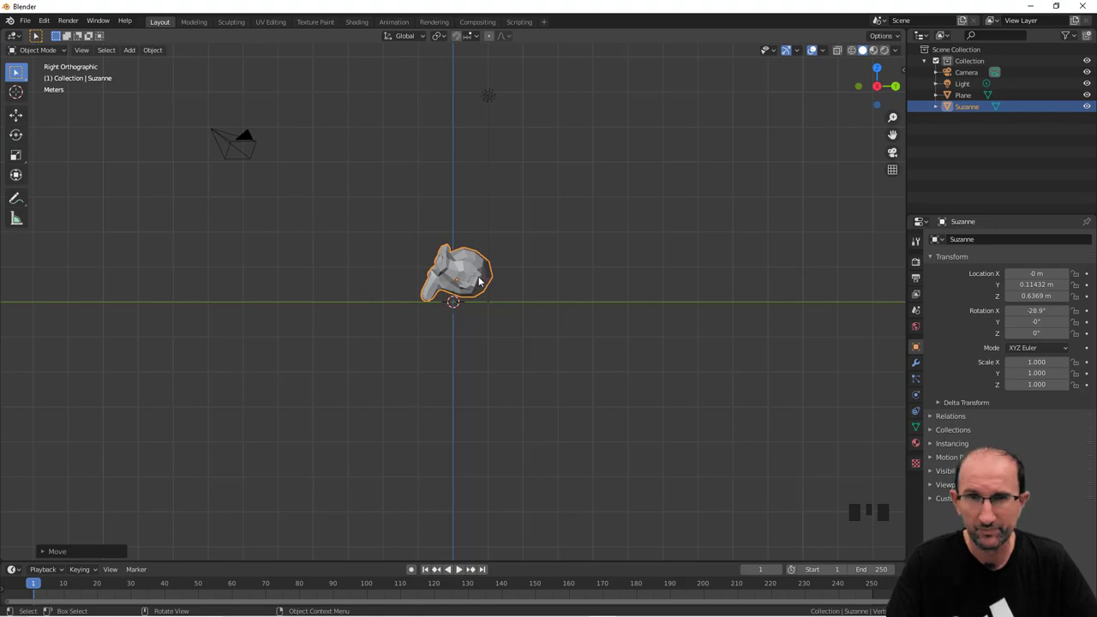
key("r")
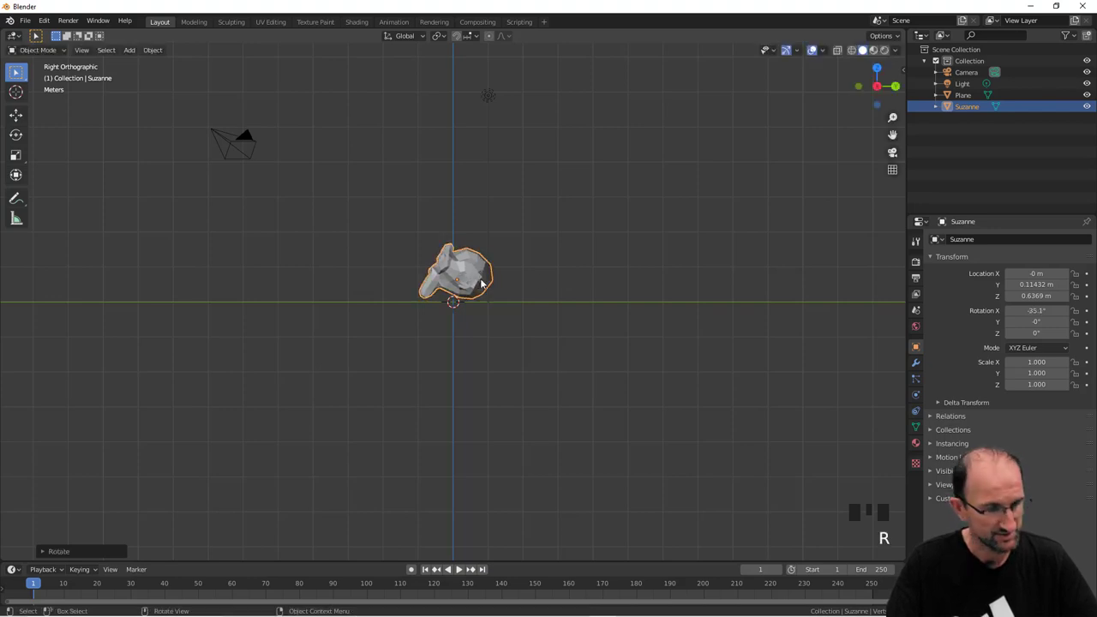
key("g")
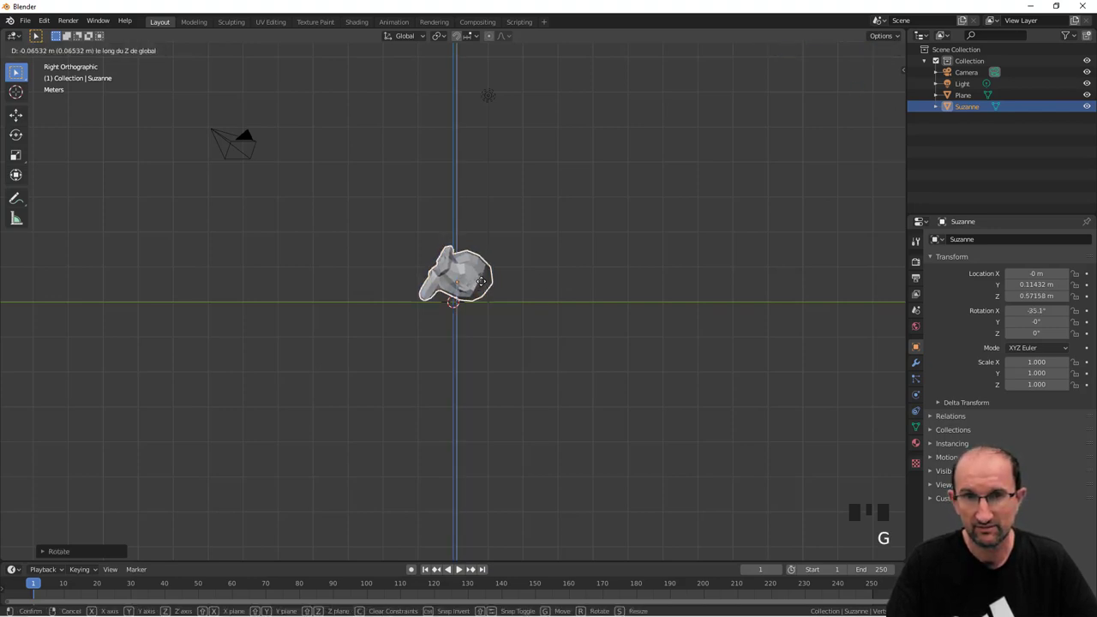
left_click_drag(469, 301, 558, 311)
key("KP_0")
Step: Enable Lock Camera to View and orbit so the camera frames Suzanne's face
left_click(529, 175)
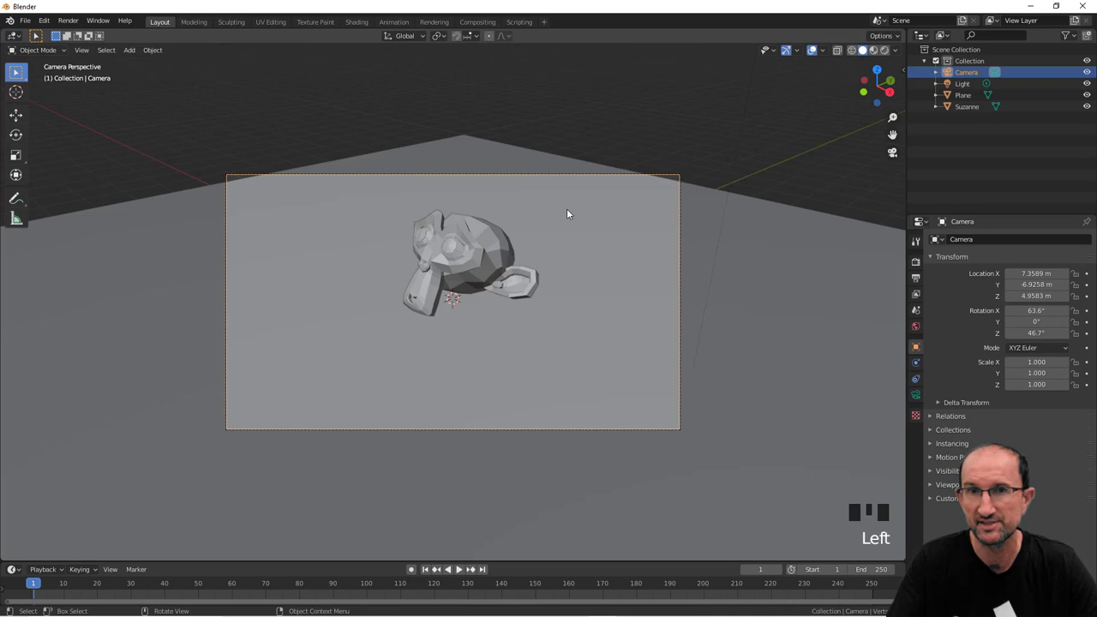
key("n")
left_click(902, 114)
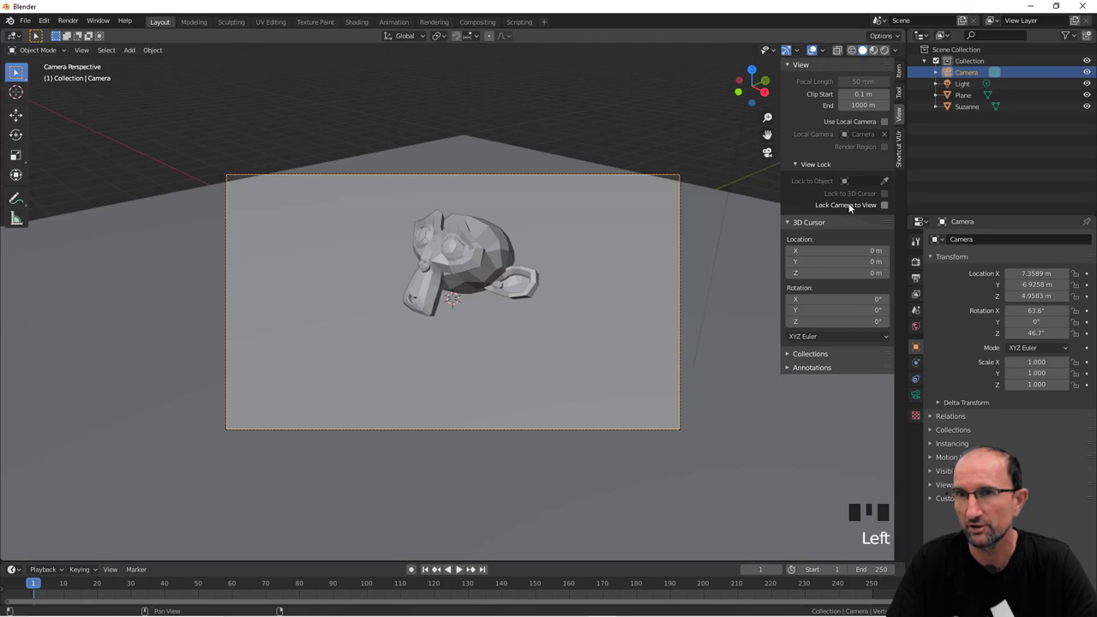
left_click(890, 207)
left_click_drag(512, 345, 617, 350)
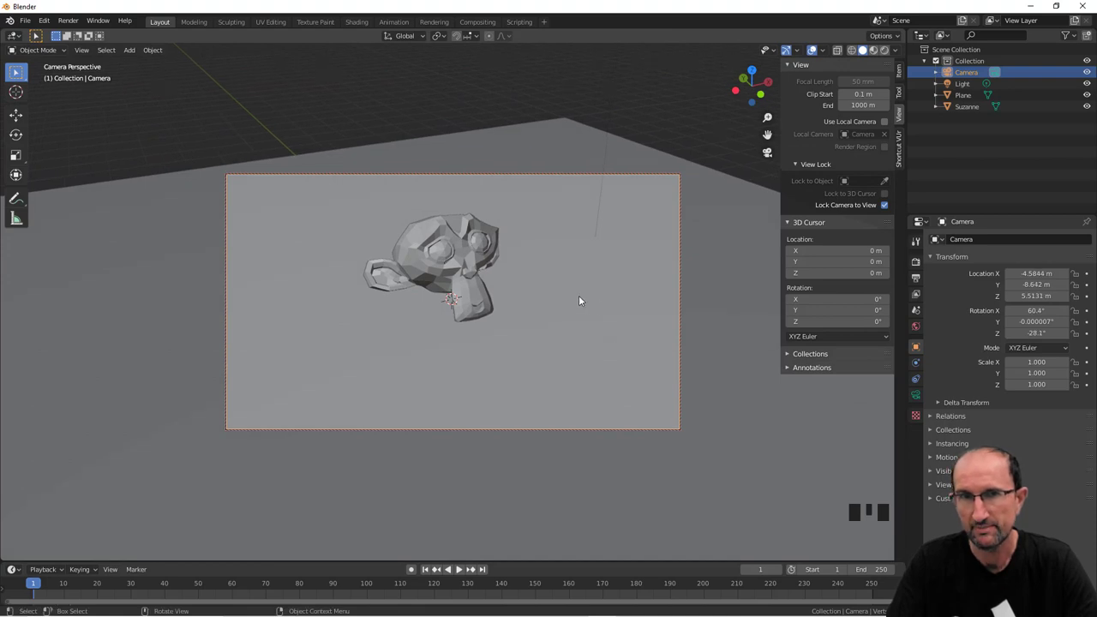
Step: Select Suzanne and turn off Lock Camera to View again
left_click(443, 252)
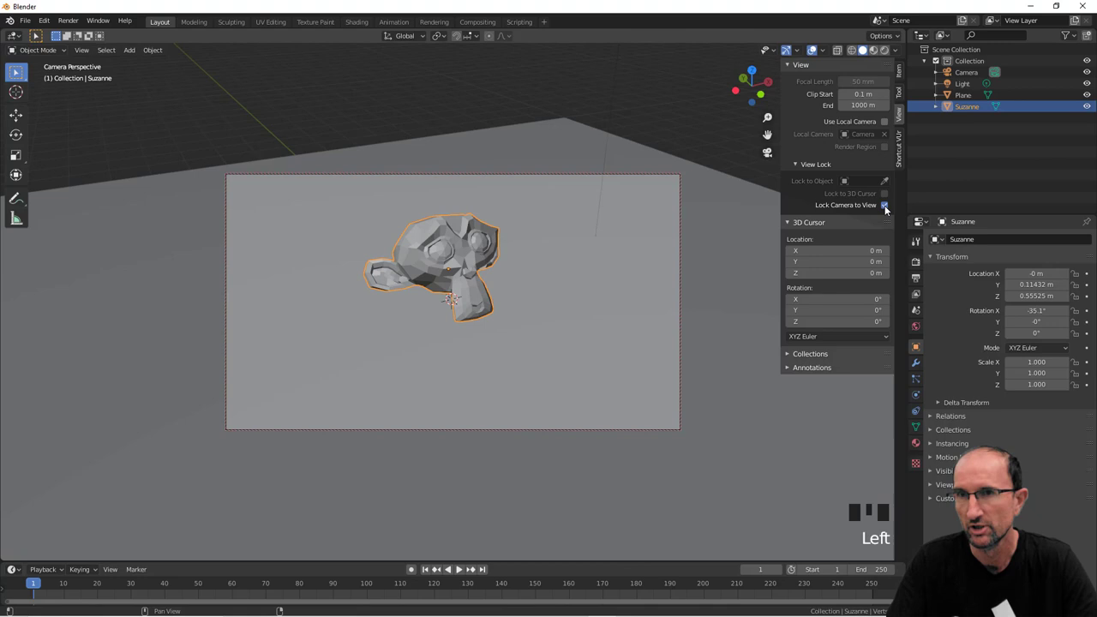
left_click(890, 209)
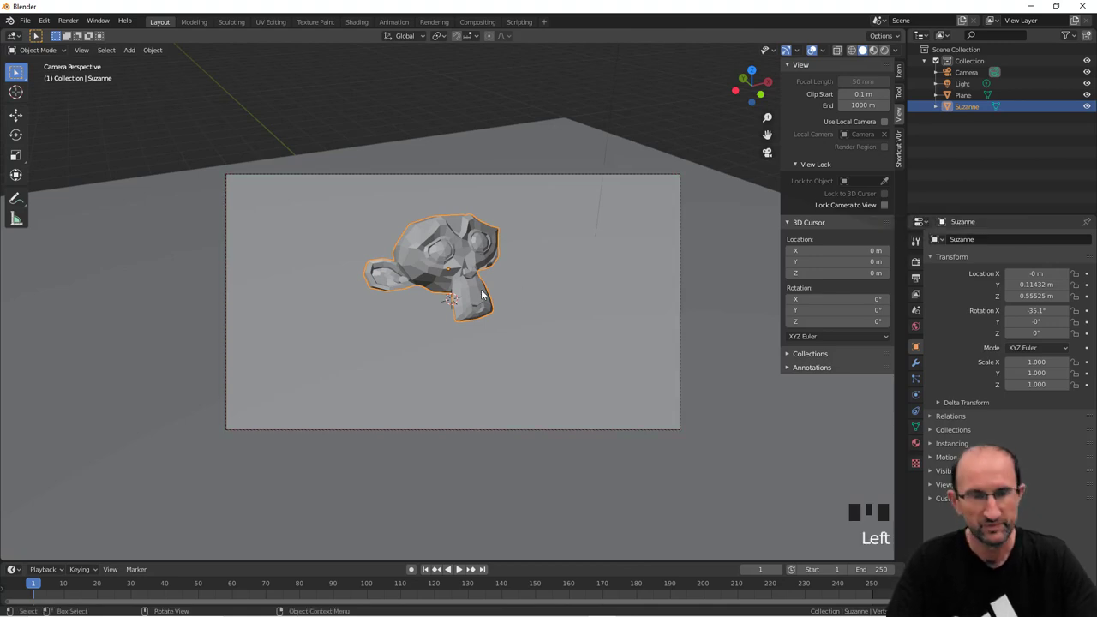
Step: Subdivide Suzanne with Ctrl+2 and show the Cycles render sampling settings in Render Properties
key("ctrl+2")
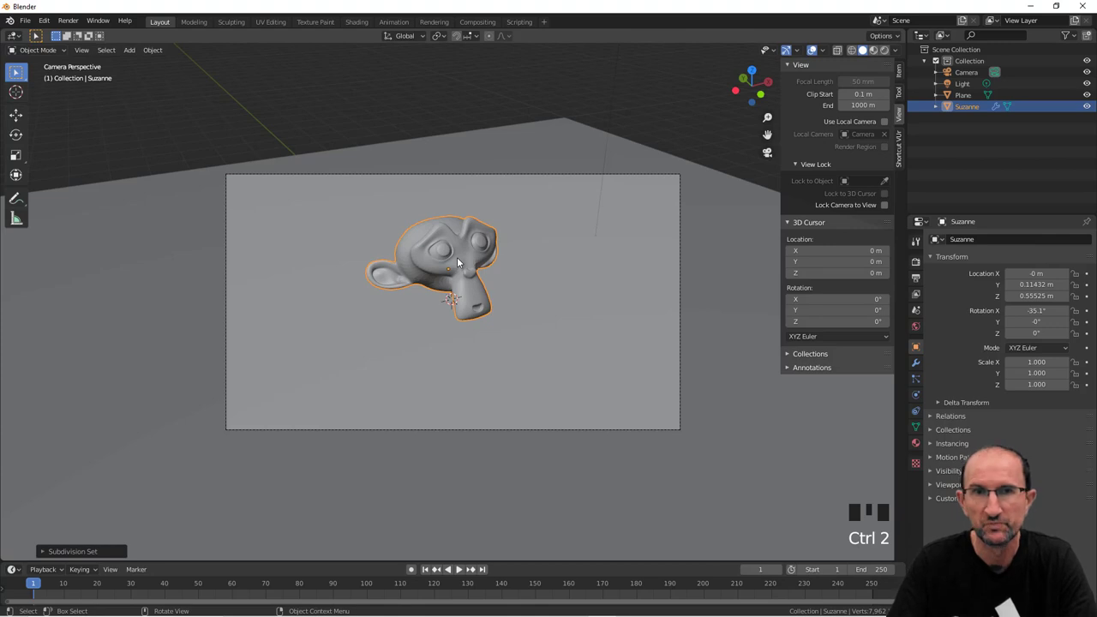
left_click_drag(463, 261, 333, 199)
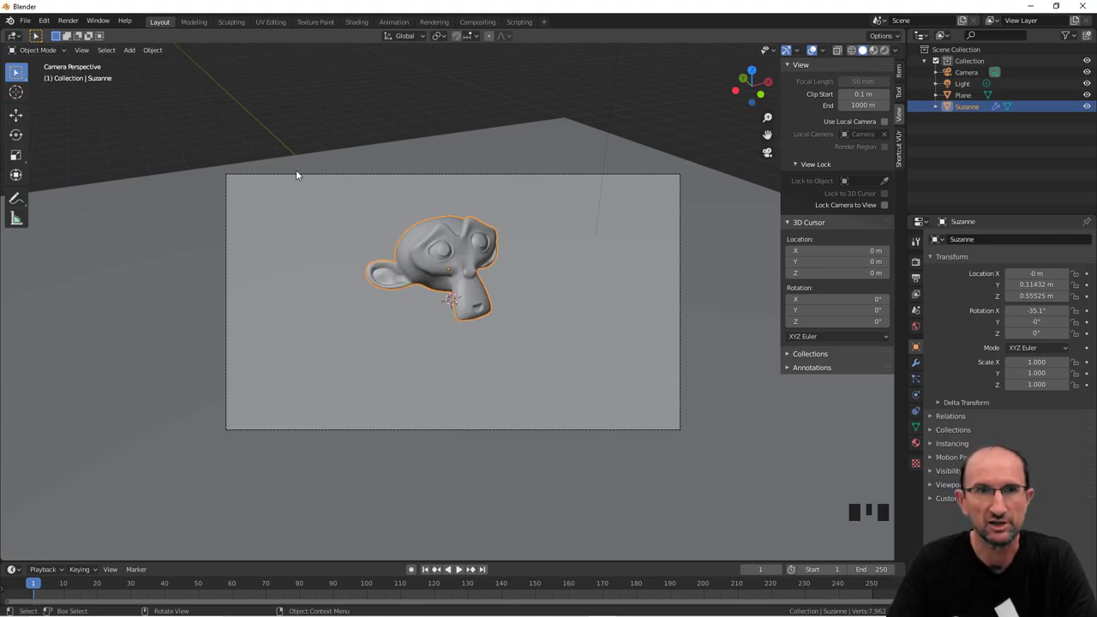
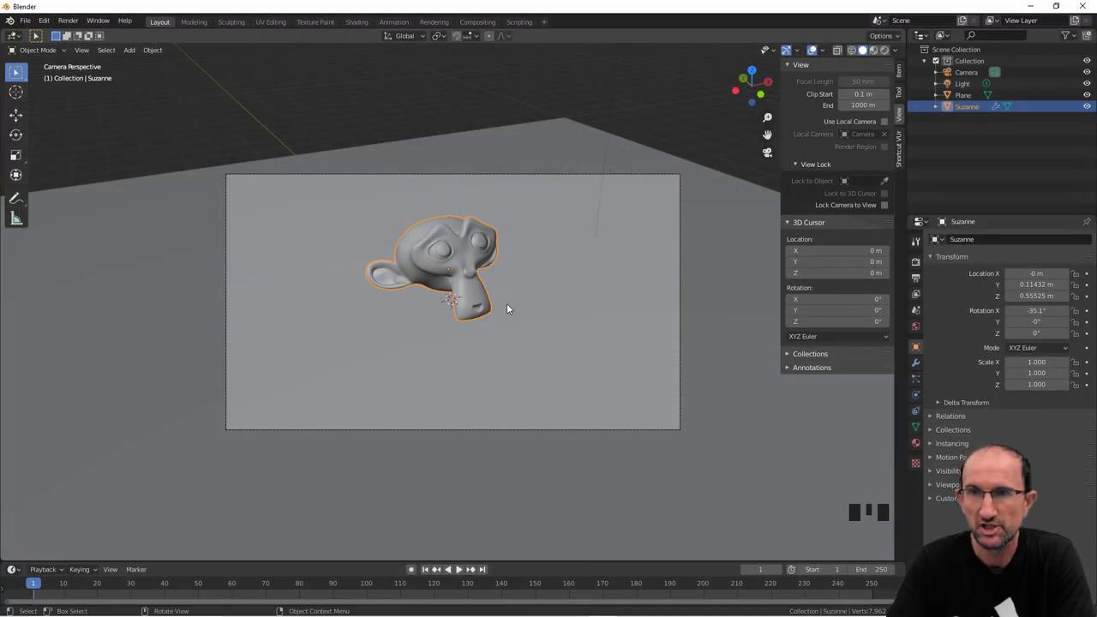
left_click_drag(533, 315, 554, 295)
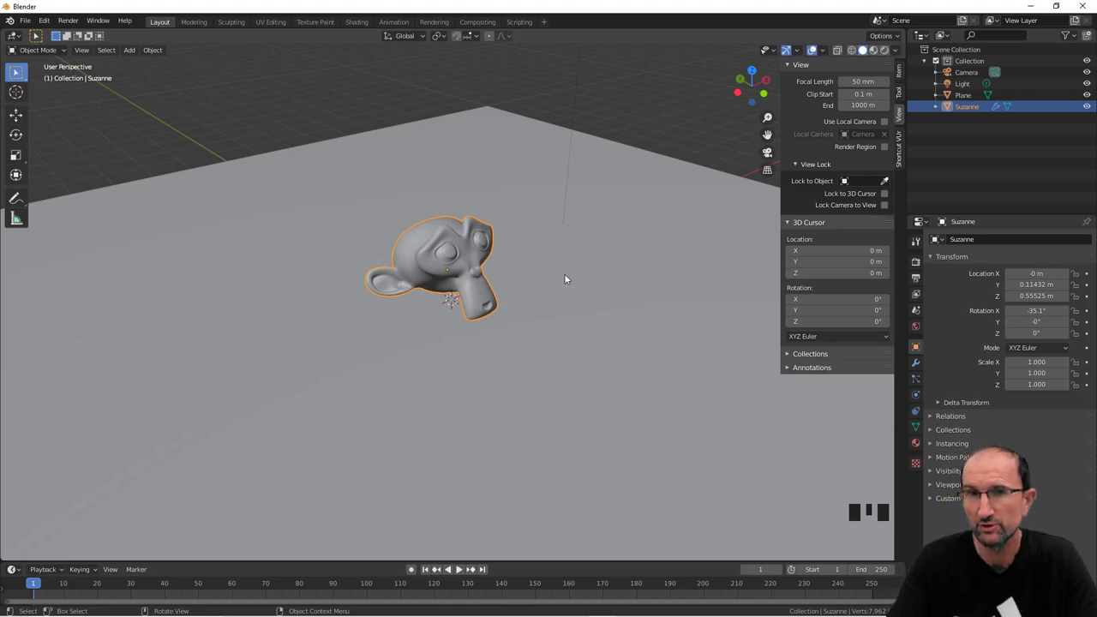
left_click(918, 264)
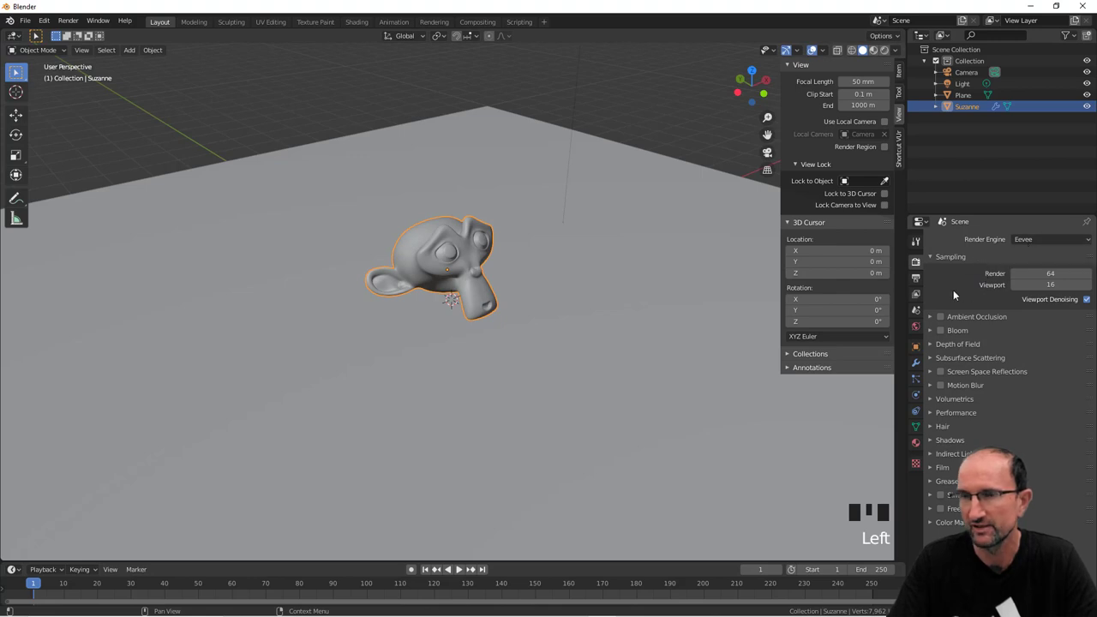
left_click_drag(610, 273, 602, 257)
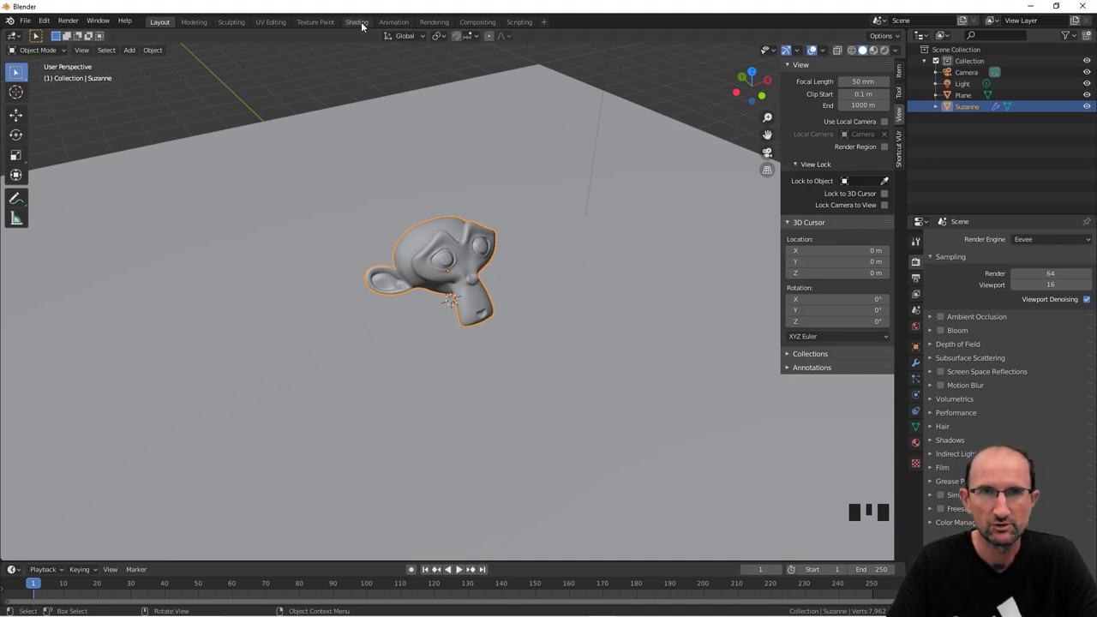
Step: In the Shading workspace give the plane a new material and disable Scene World for a dark backdrop
left_click(366, 21)
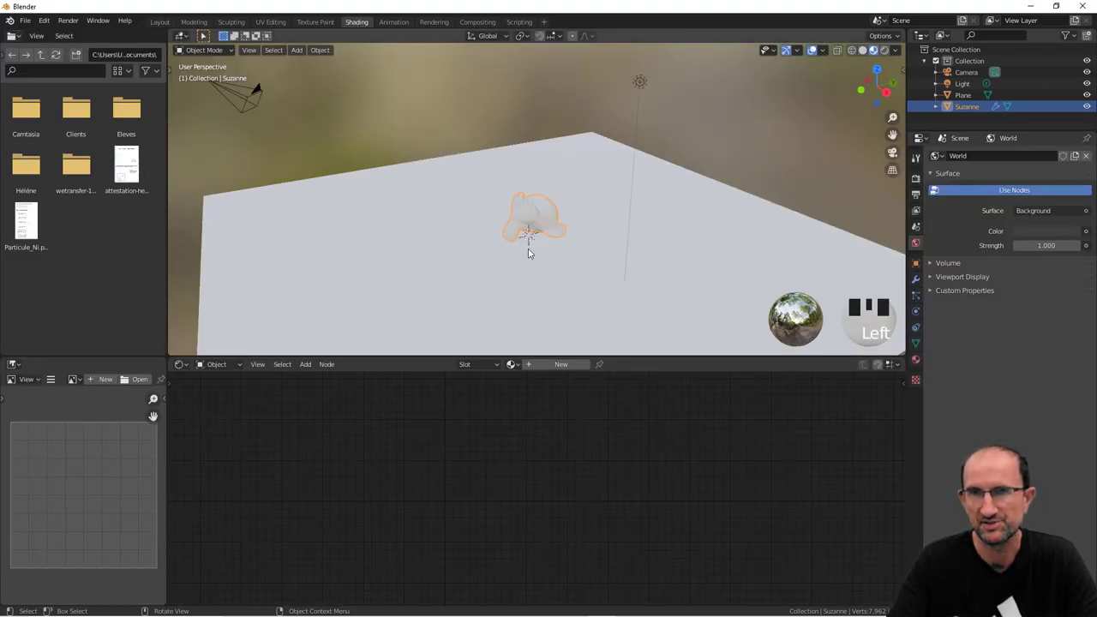
left_click_drag(523, 265, 665, 251)
left_click(665, 250)
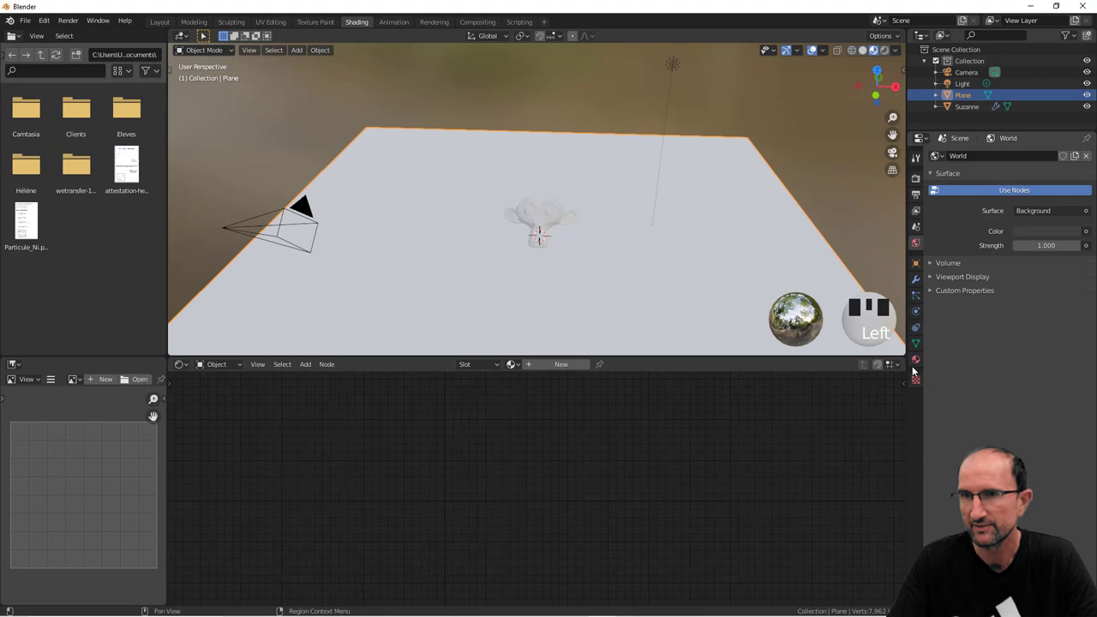
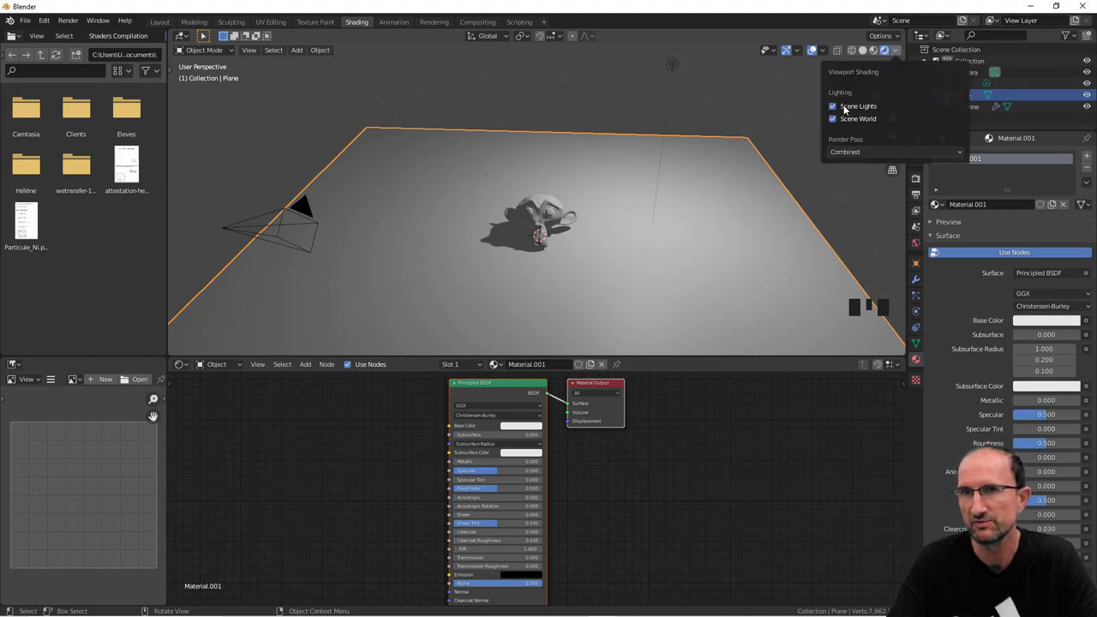
left_click(836, 121)
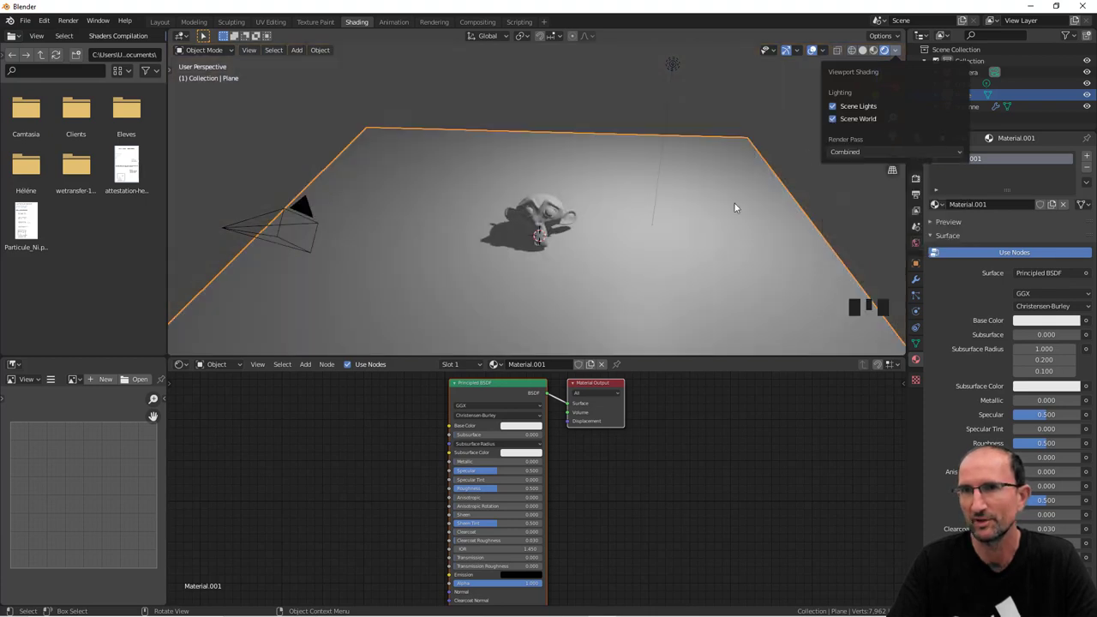
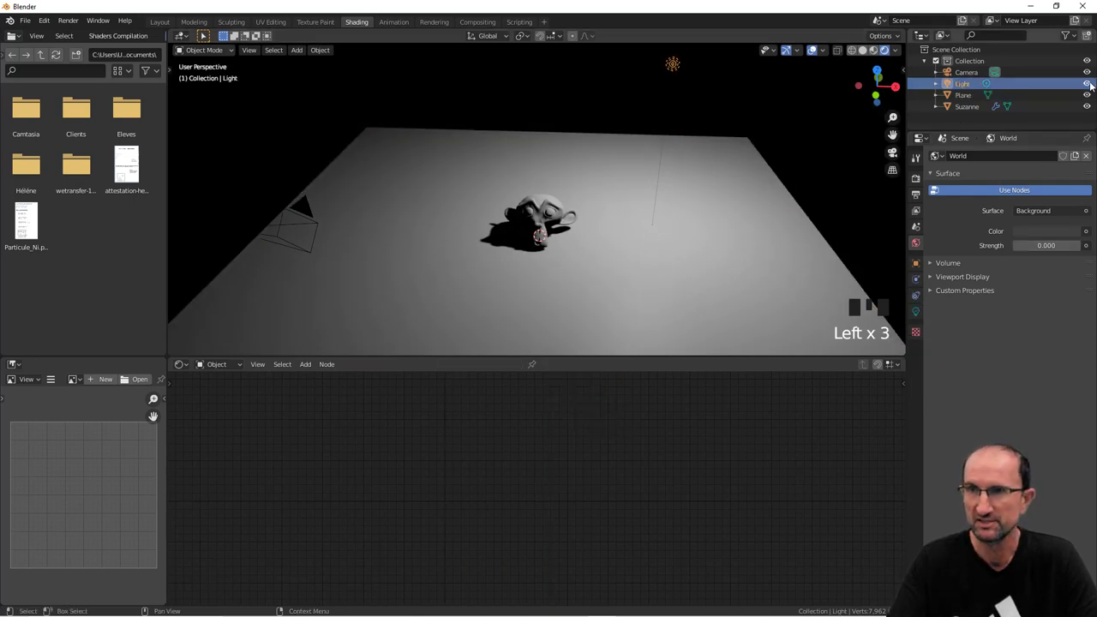
Step: Make the light a dim area light and give Suzanne her own new material
left_click(1096, 85)
left_click(1096, 84)
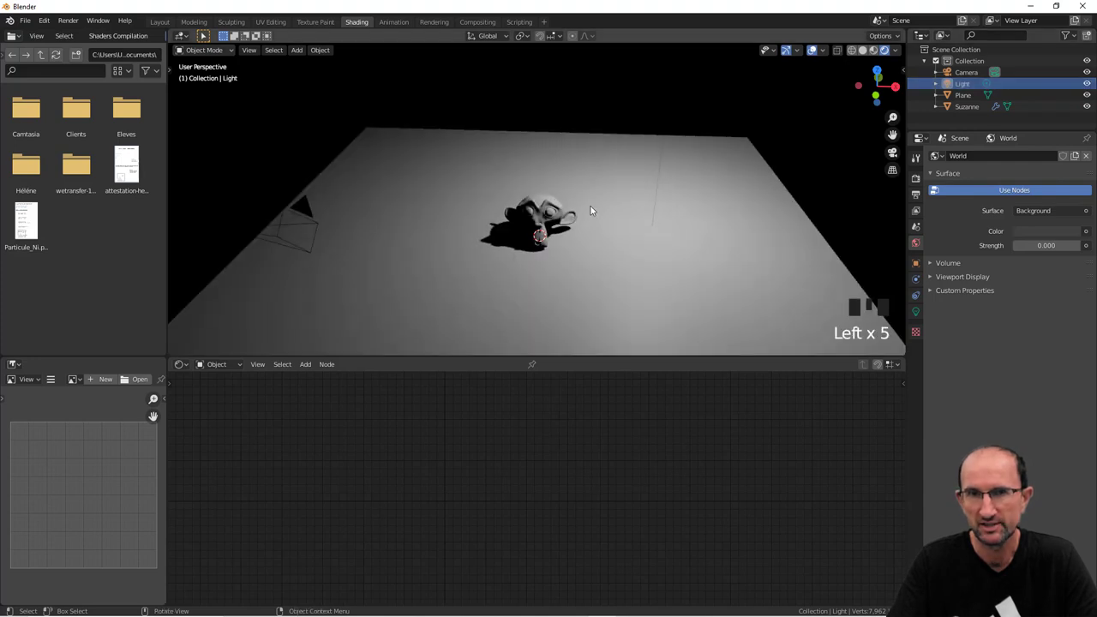
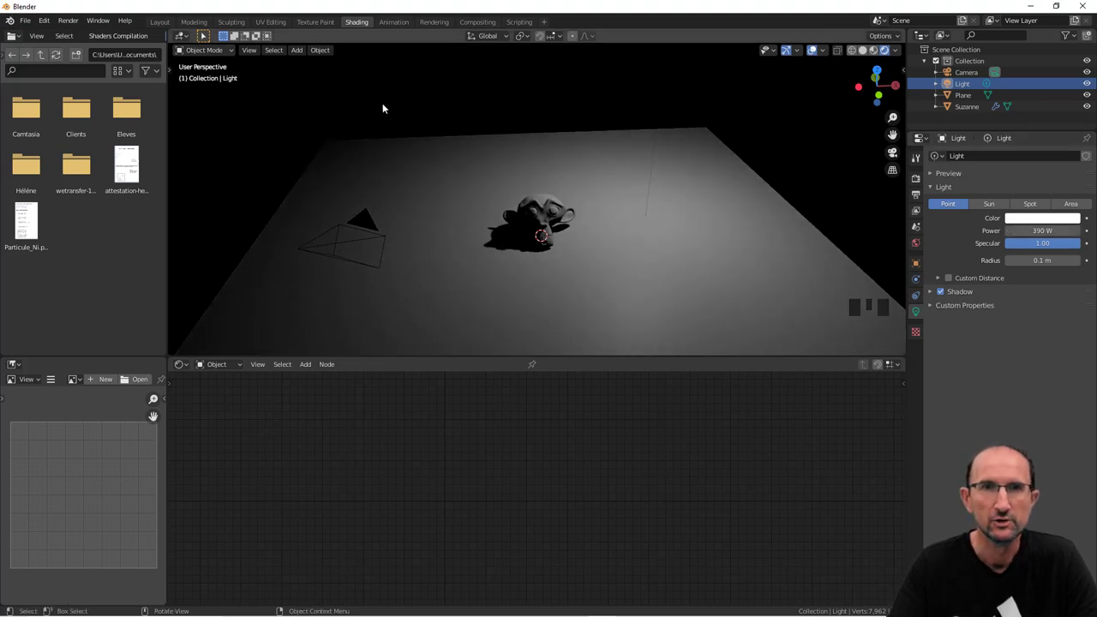
left_click(548, 203)
Step: Replace Suzanne's Principled BSDF with a white Emission node wired to Material Output Surface
left_click_drag(571, 366, 501, 385)
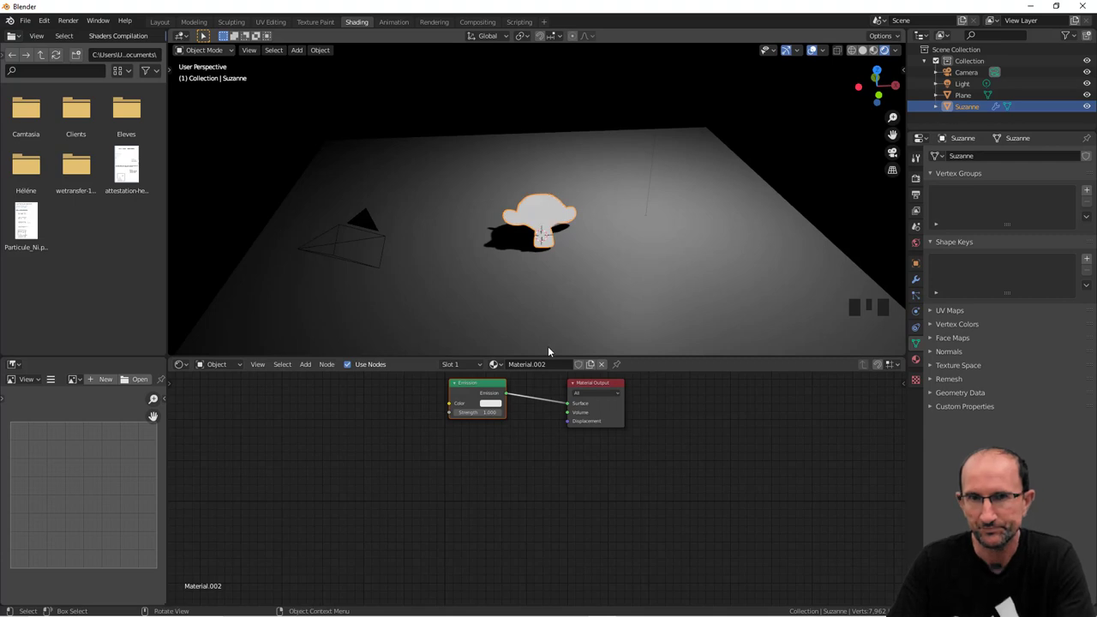
scroll("up", 3)
left_click_drag(632, 272, 551, 253)
key("a")
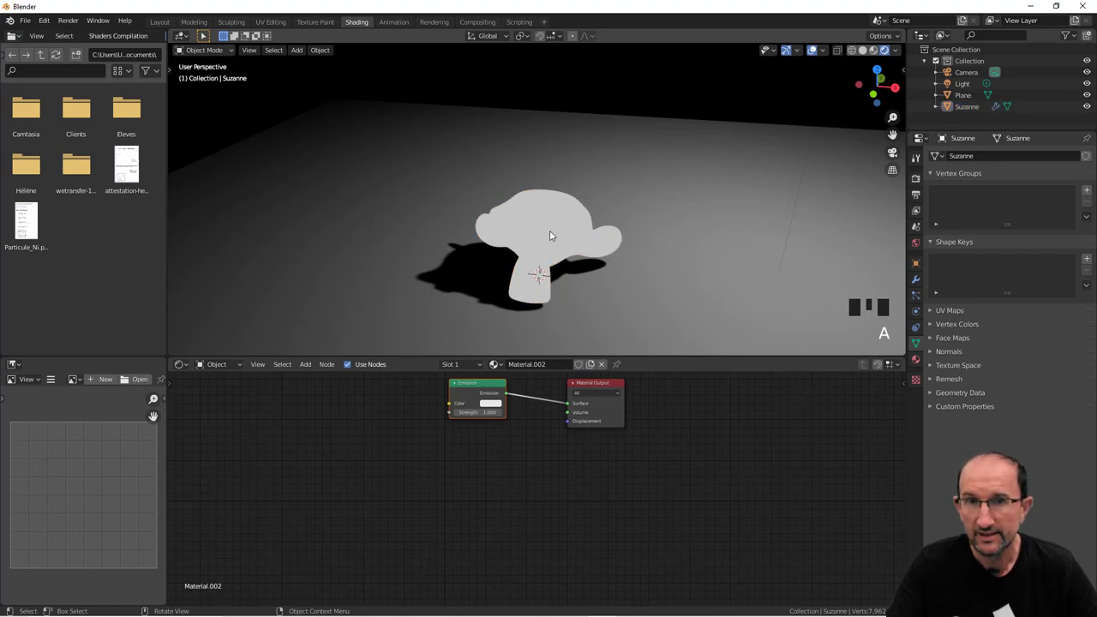